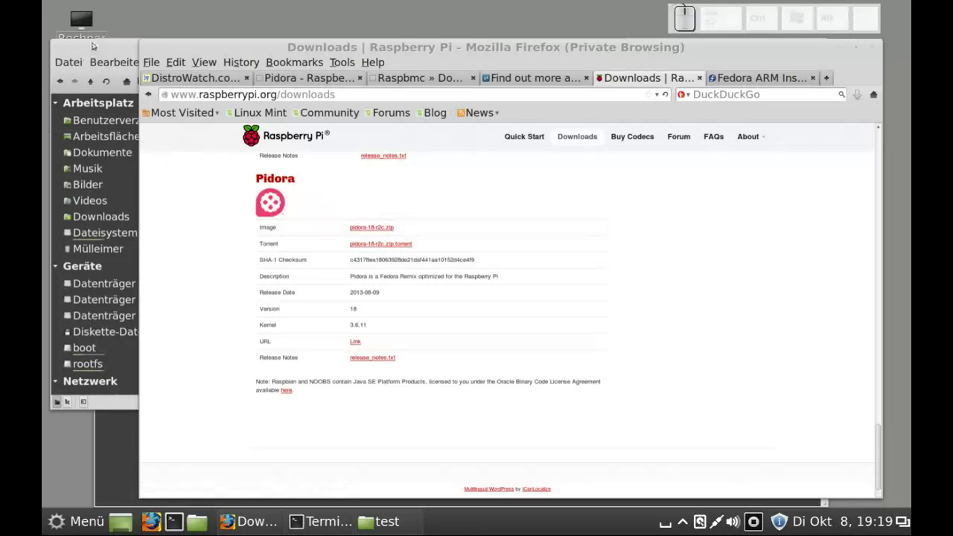
Raise Caja and select pidora-18-r2c.zip in /home/paul/test
click(98, 43)
click(395, 135)
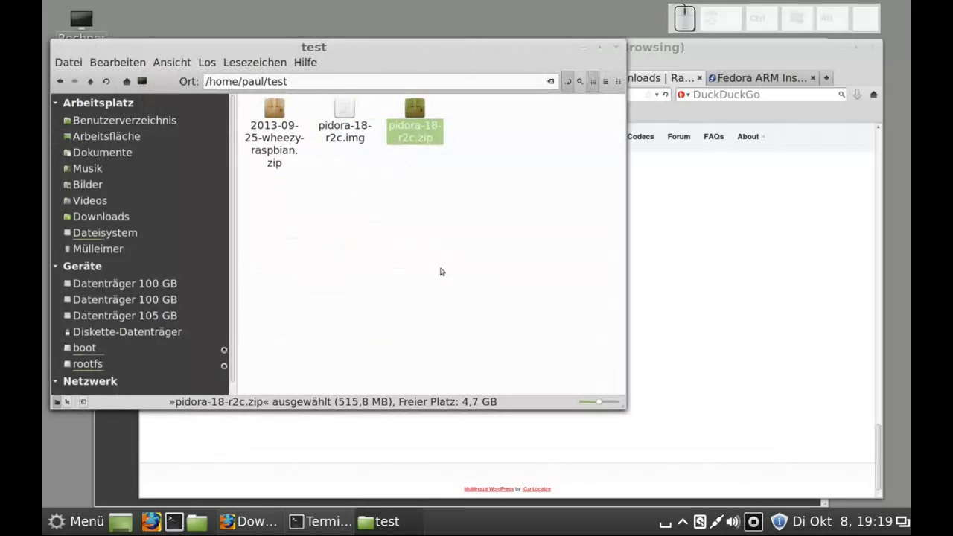
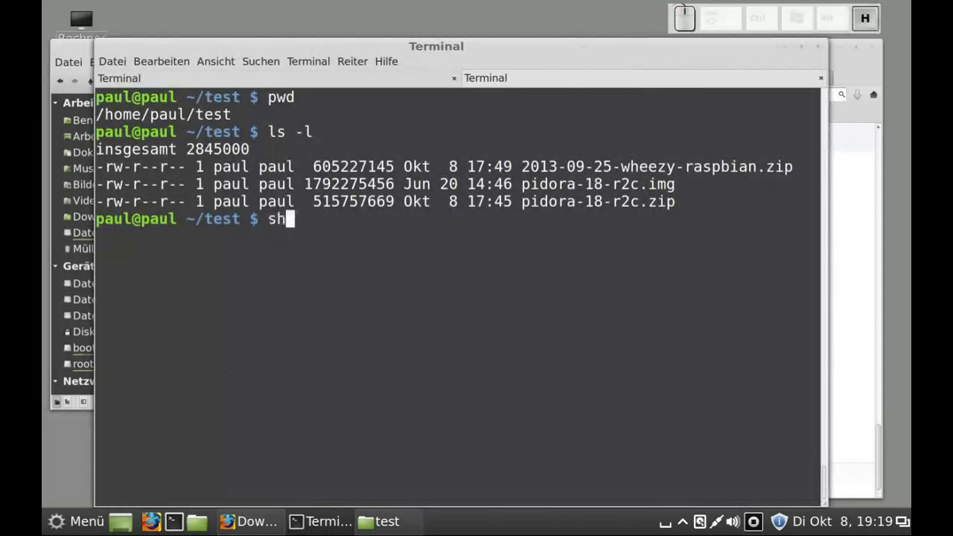
Run sha1sum pi*zip to get the Pidora zip's SHA-1 checksum
key(a)
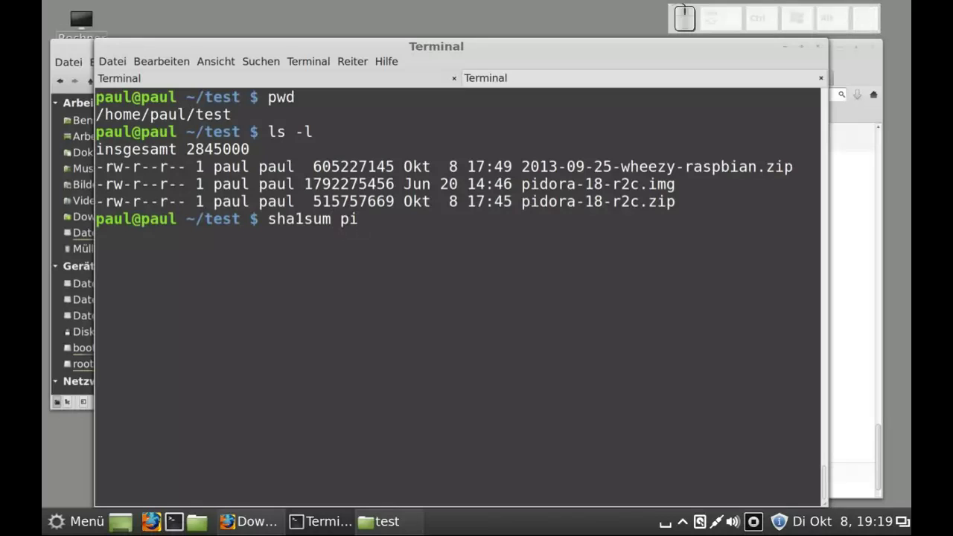
key(shift+z)
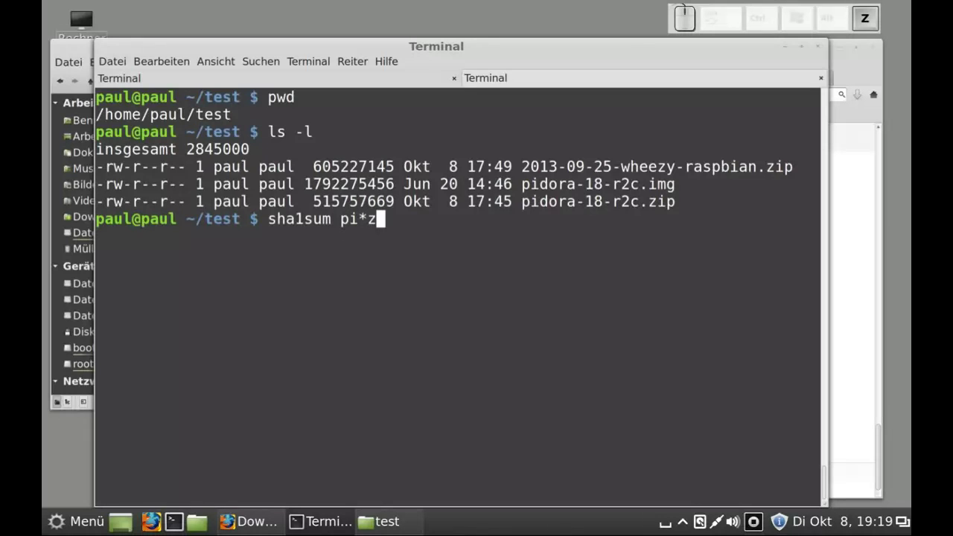
key(i)
key(p)
key(Return)
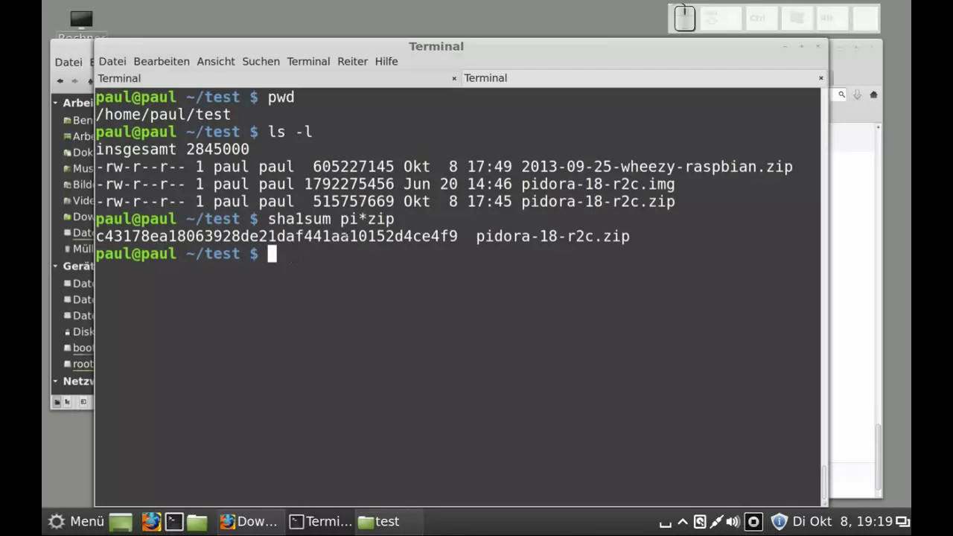
Bring the Raspberry Pi downloads page forward to compare Pidora's published SHA-1 checksum
click(857, 276)
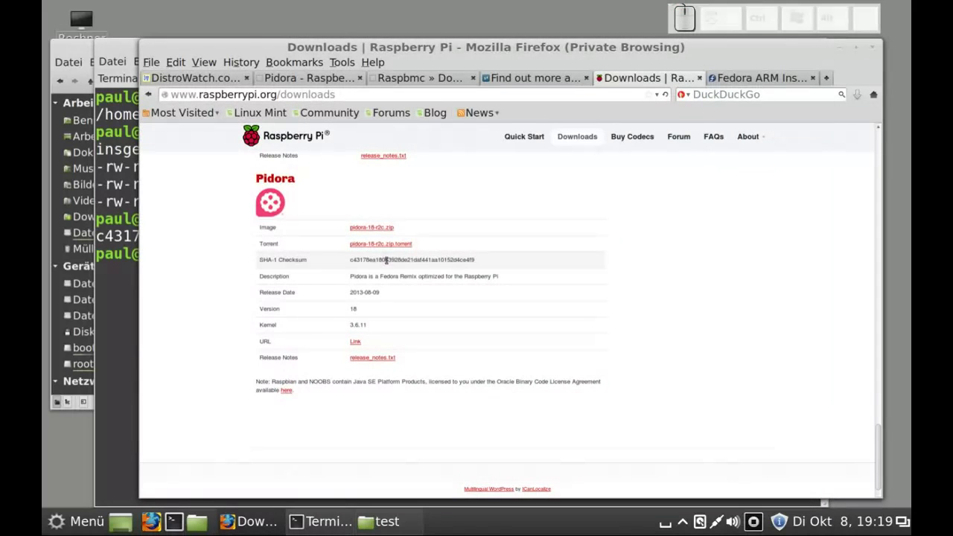
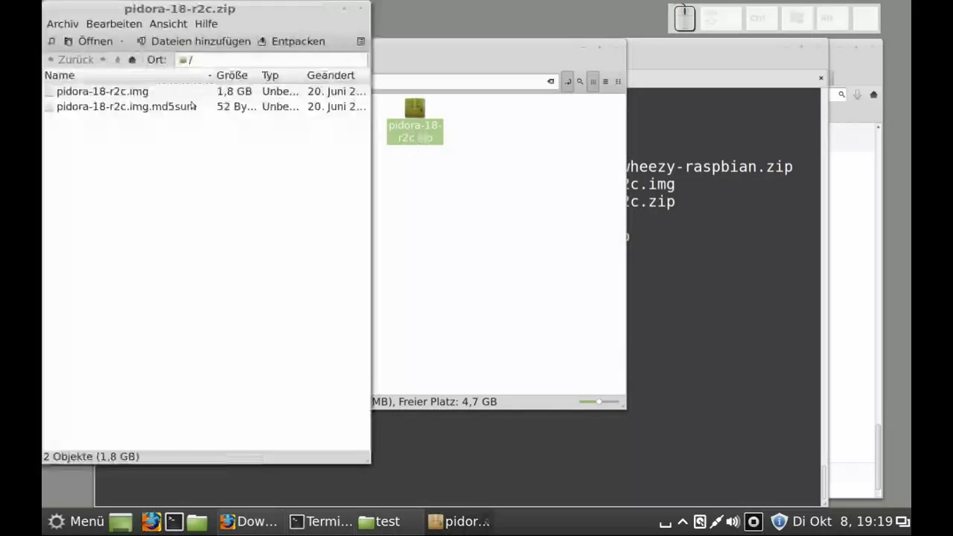
Select pidora-18-r2c.img inside the opened pidora-18-r2c.zip archive
click(184, 96)
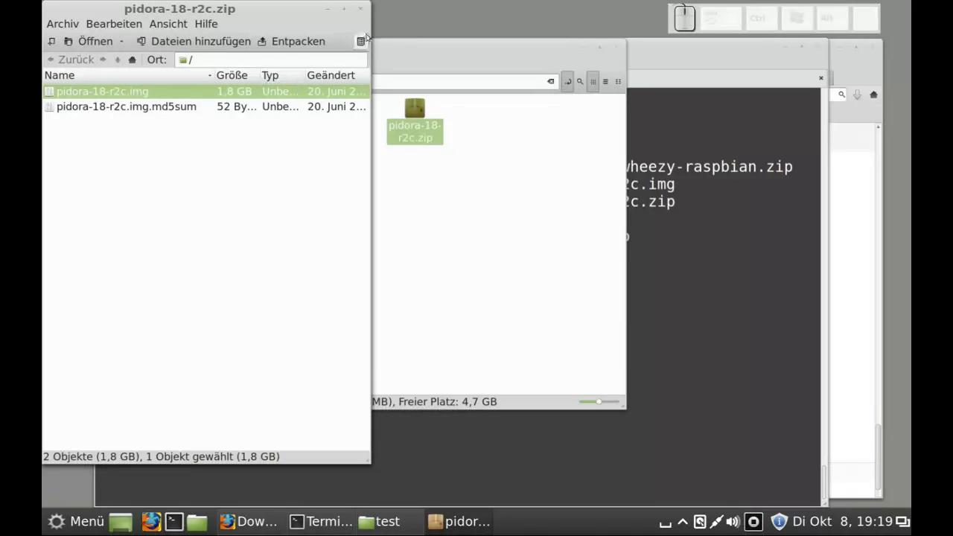
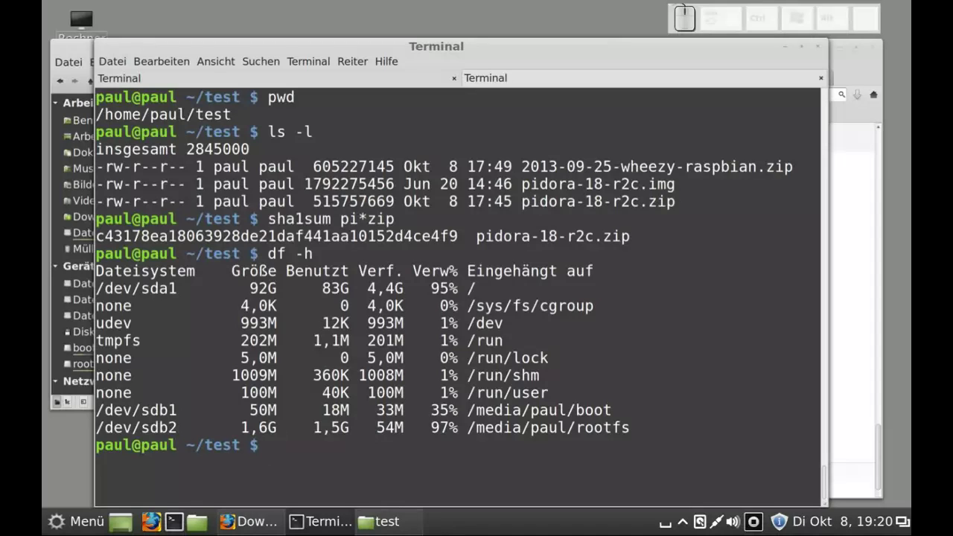
Unmount /dev/sdb1 and /dev/sdb2 and confirm with df -h that neither is mounted
key(u)
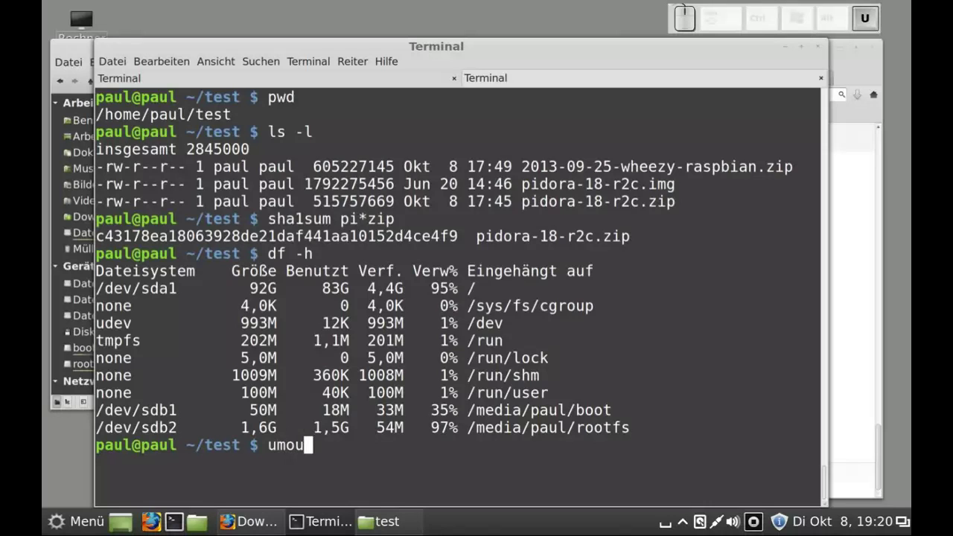
key(space)
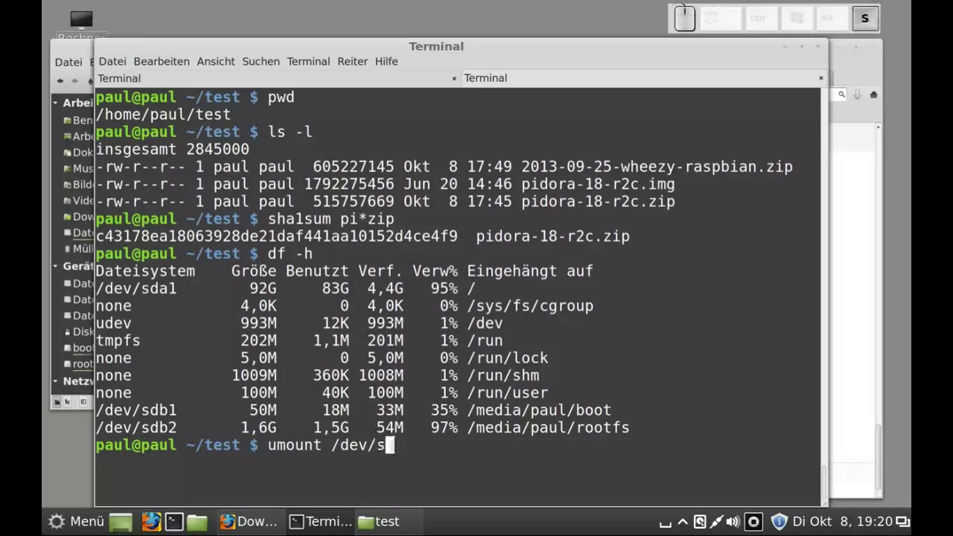
key(1)
key(Return)
key(Up)
key(BackSpace)
key(2)
key(Return)
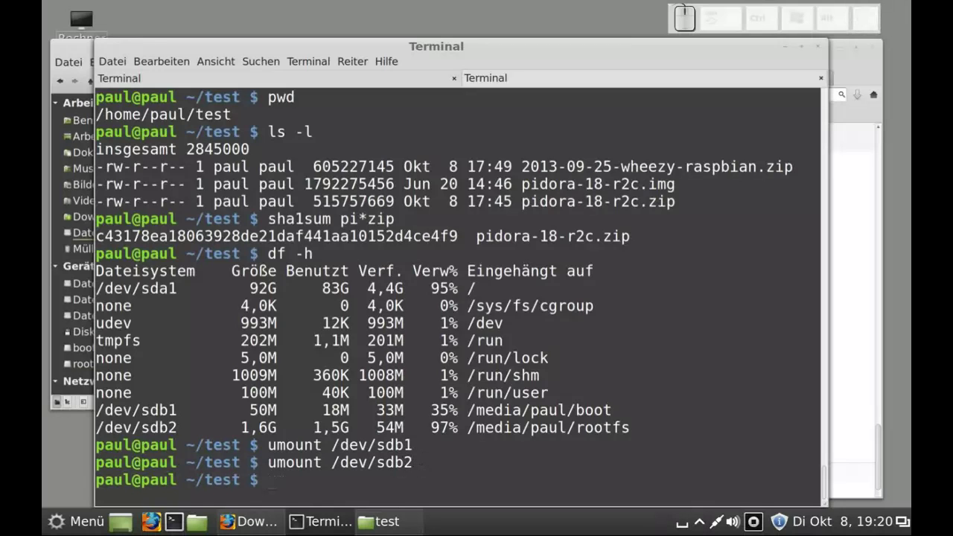
key(Up)
key(Return)
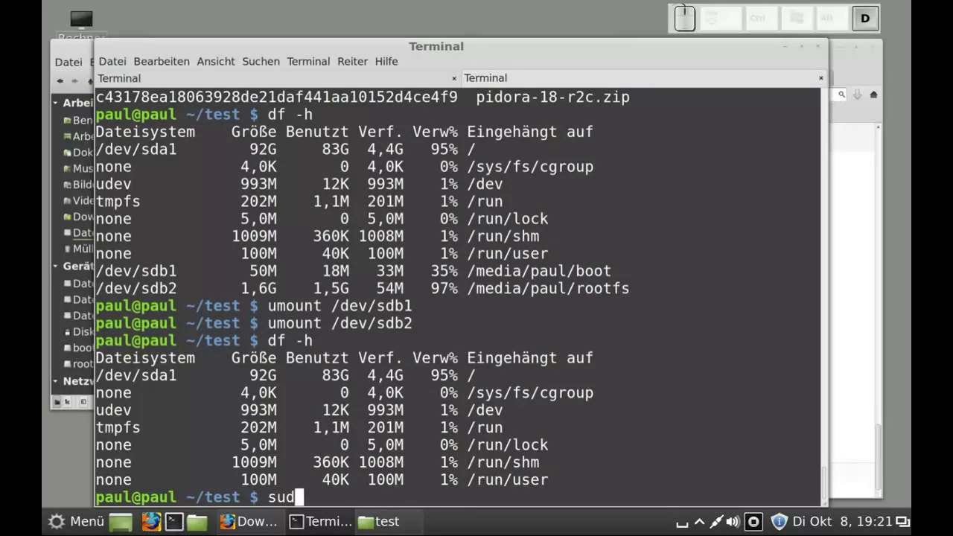
List all disks and partitions with sudo fdisk -l to confirm /dev/sdb's layout
key(o)
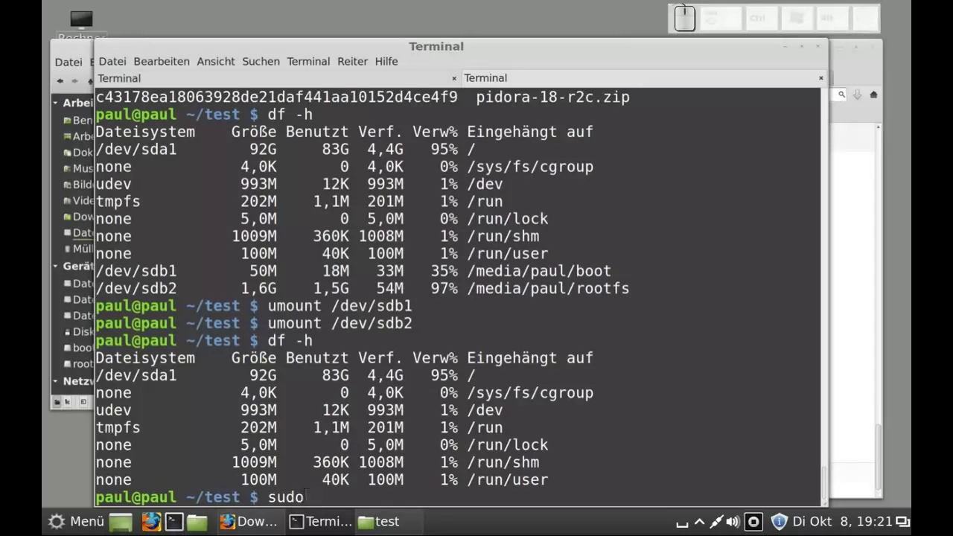
key(space)
key(f)
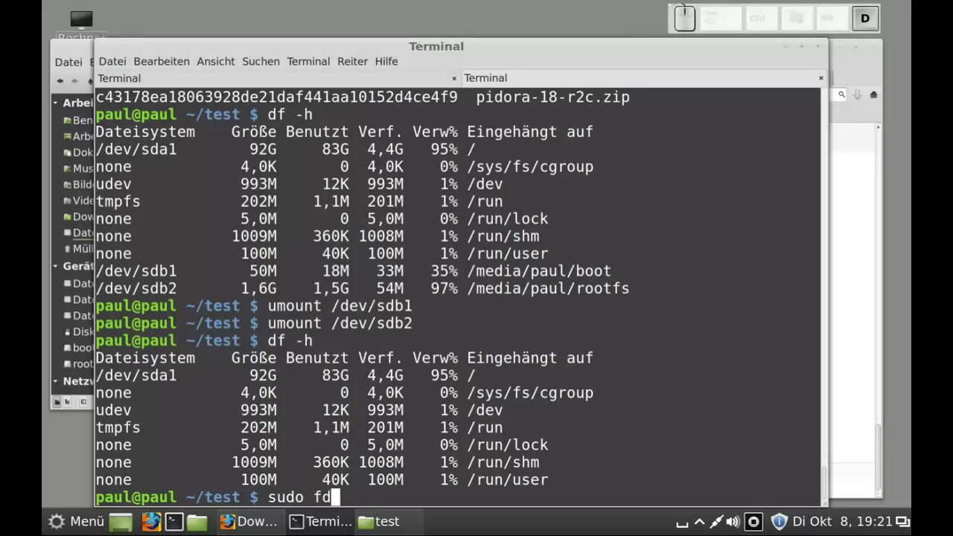
key(k)
key(space)
key(Return)
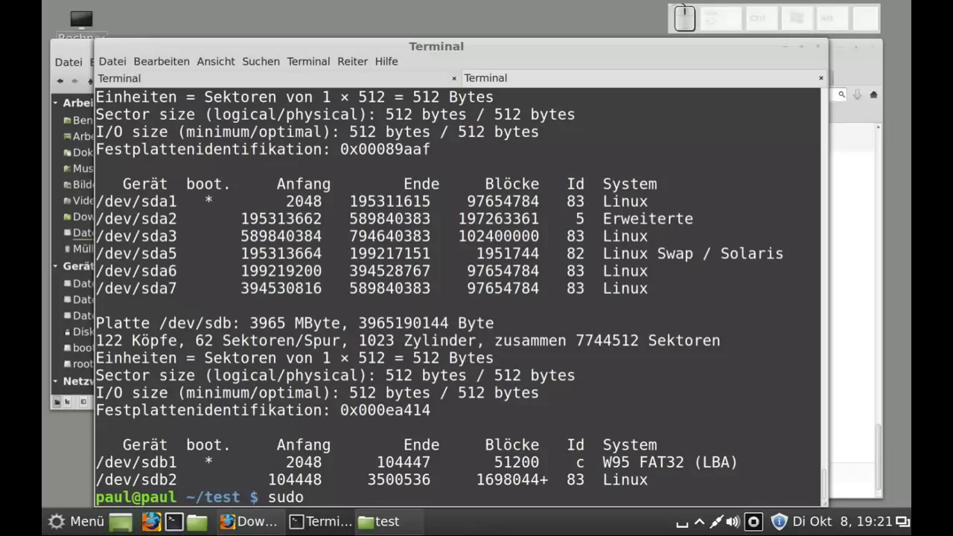
Run sudo dd bs=1M if='/home/paul/test/pidora-18-r2c.img' of=/dev/sdb to write the card
key(space)
key(d)
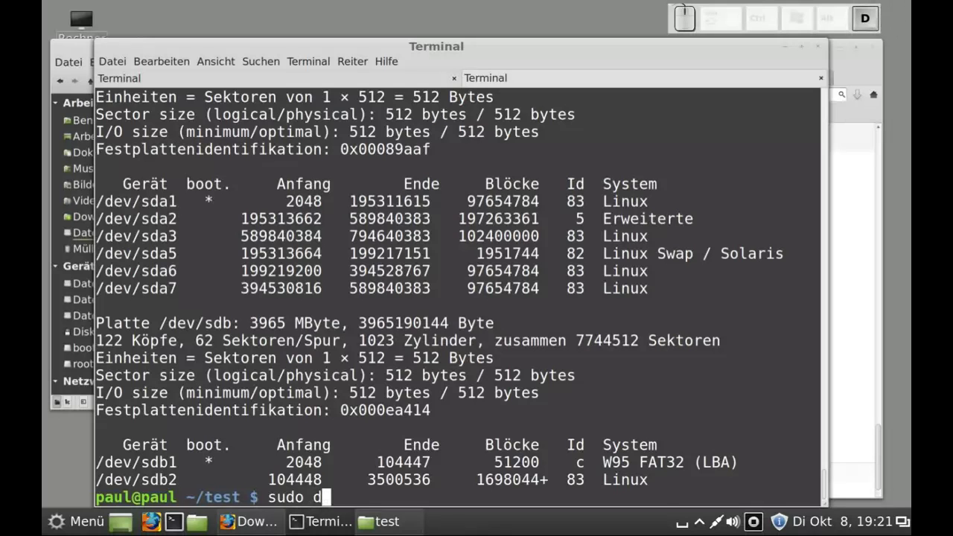
key(space)
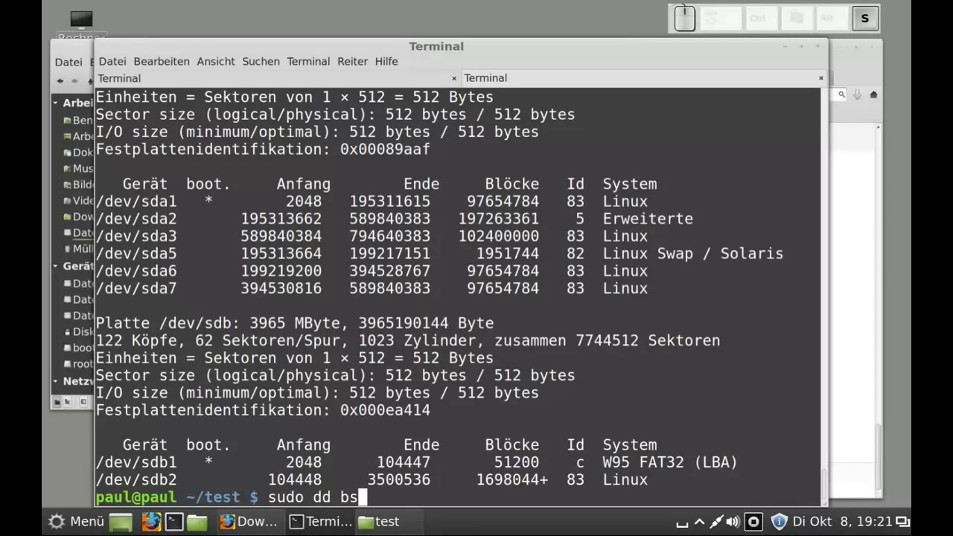
key(shift+o)
key(shift+1)
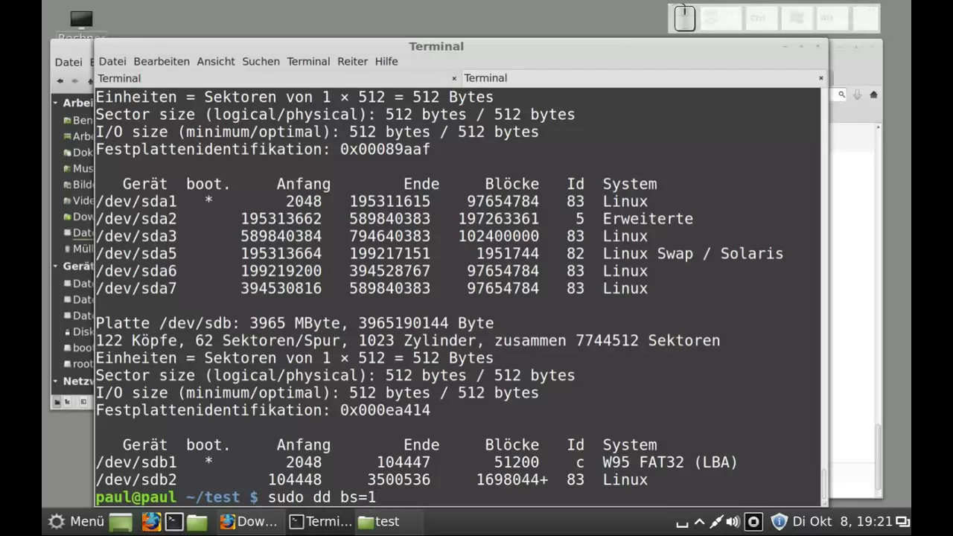
key(shift+m)
key(space)
key(i)
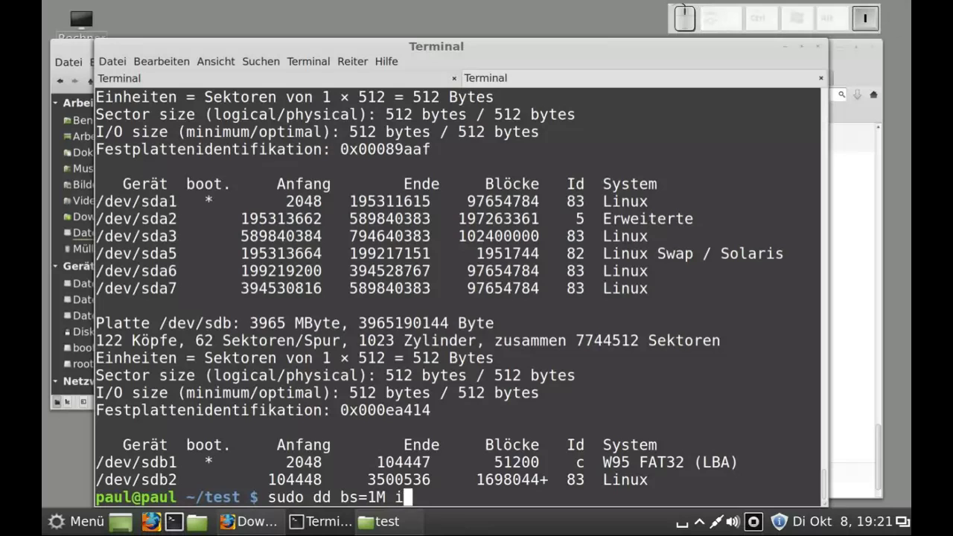
key(f)
key(shift+o)
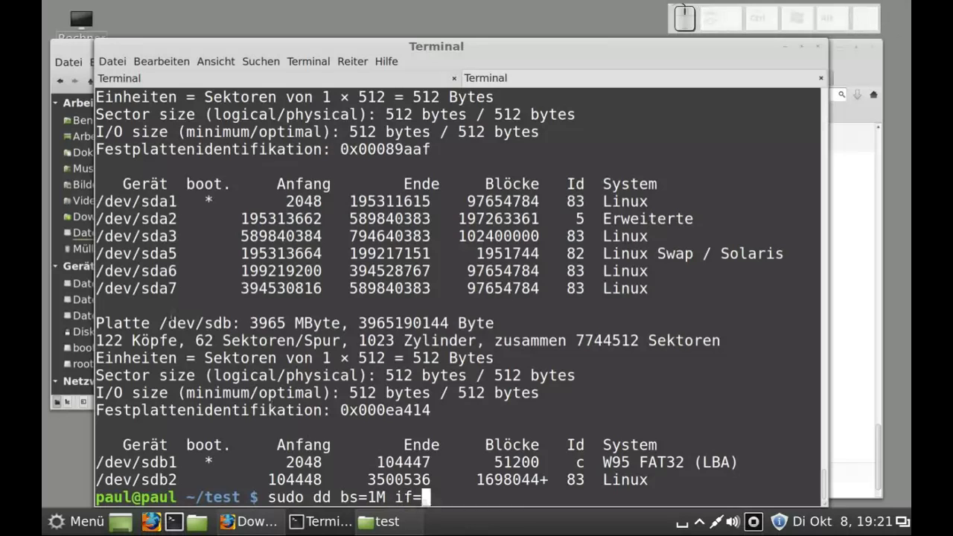
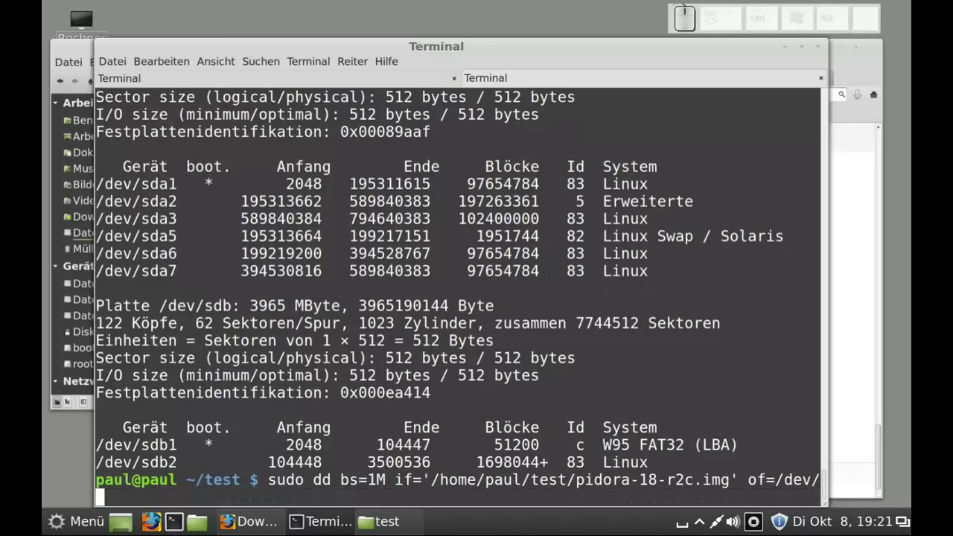
key(Return)
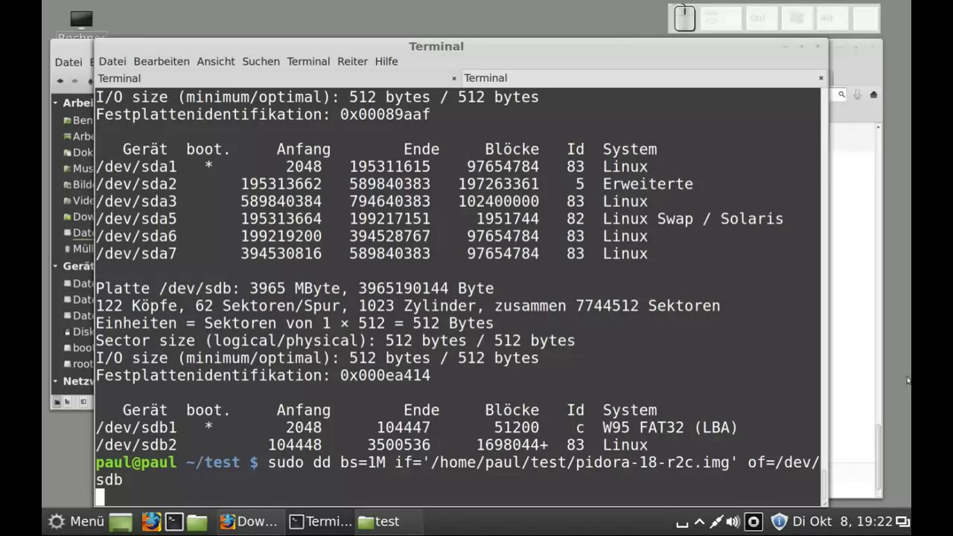
Bring Firefox forward and show the Fedora ARM Installer wiki tab
click(864, 298)
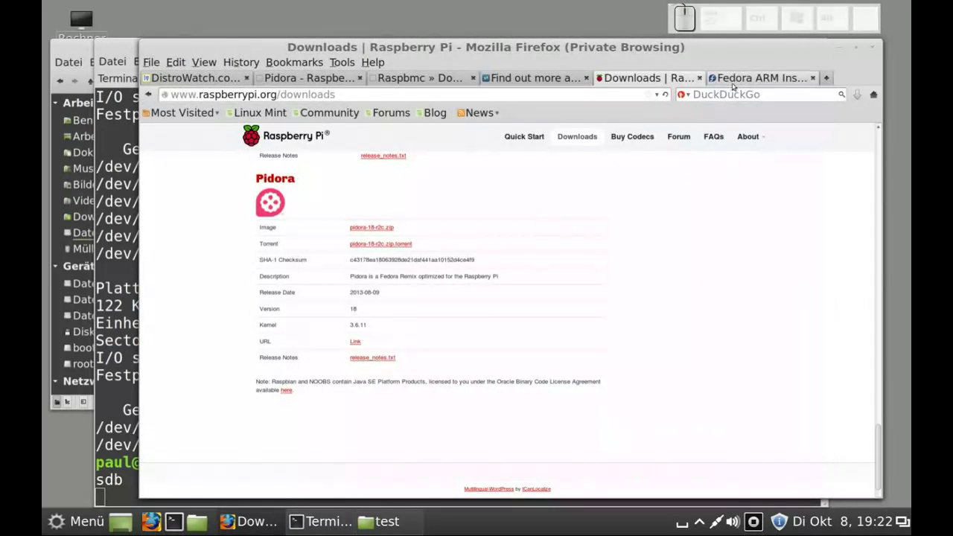
click(738, 81)
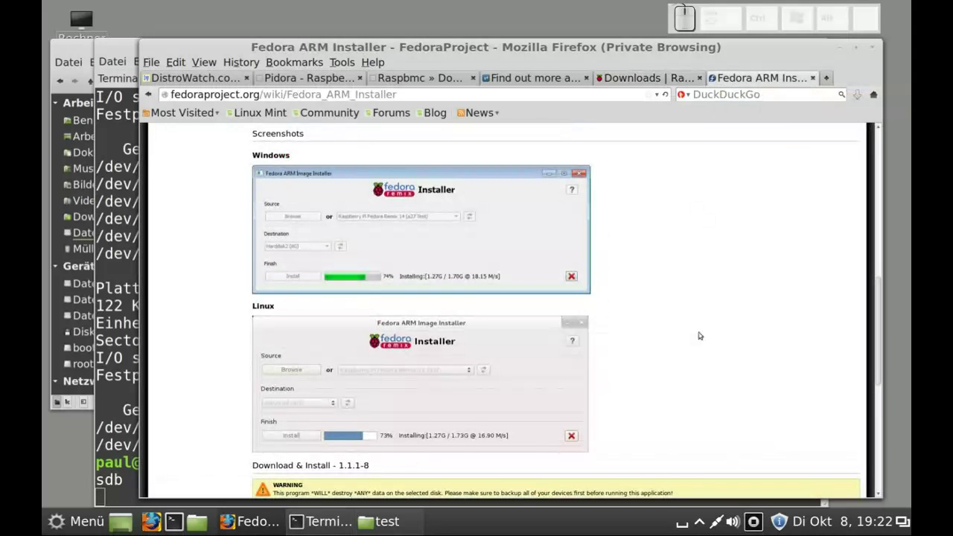